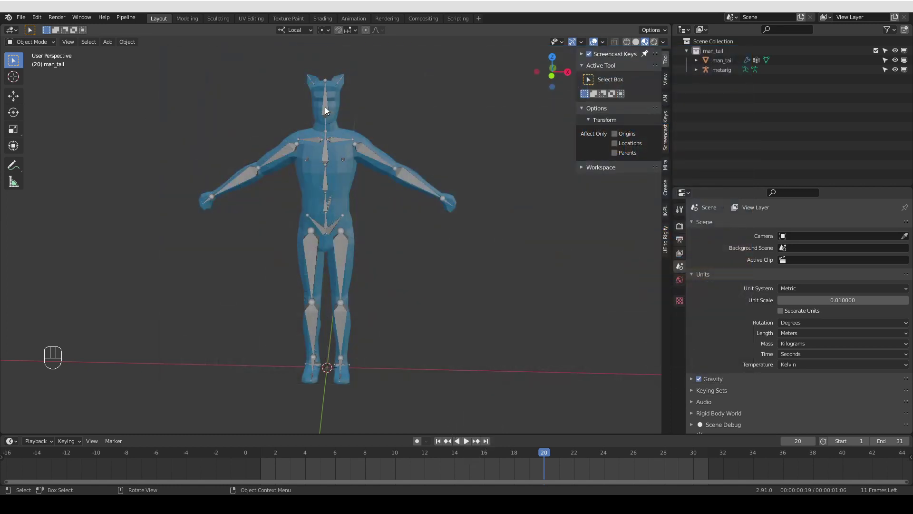
Select the metarig and generate the Rigify control rig from the Armature properties.
click(326, 113)
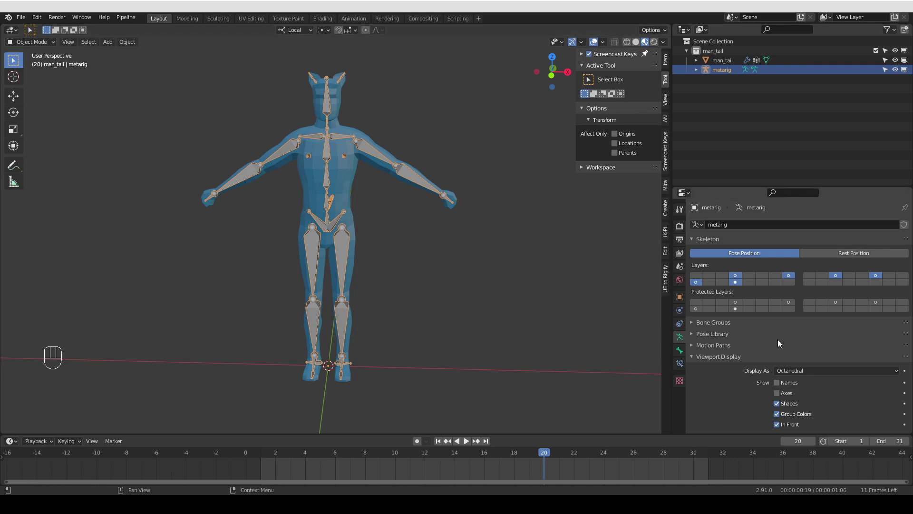
drag(725, 361, 773, 366)
drag(724, 289, 732, 326)
click(377, 269)
Make the newly generated rig active and switch it into Pose Mode.
drag(355, 162, 359, 153)
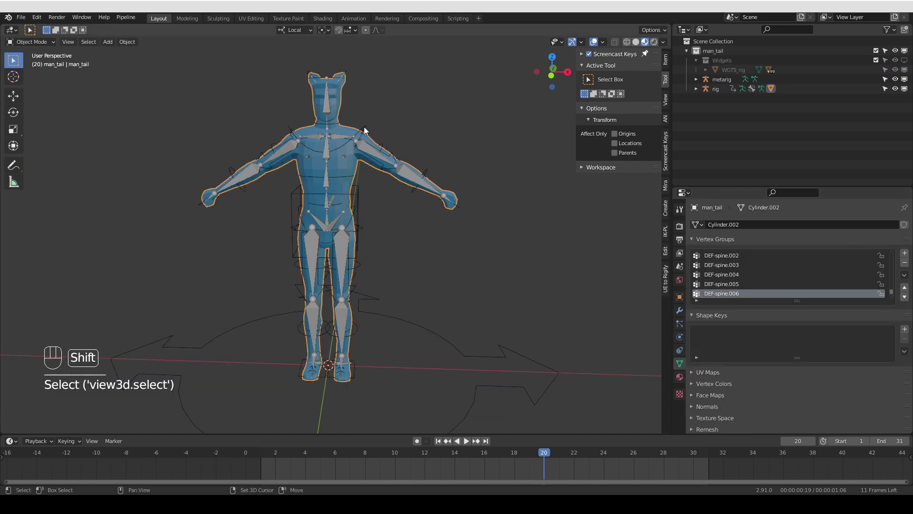
key(ctrl+p)
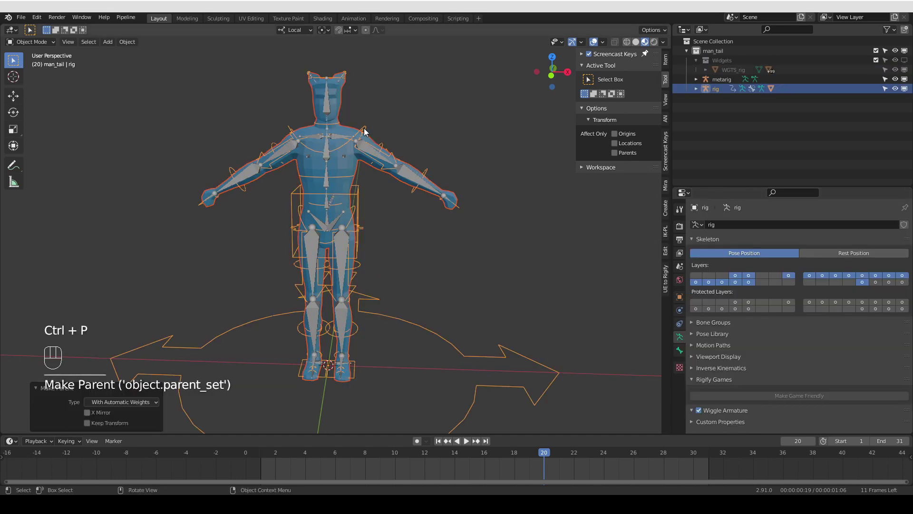
click(900, 80)
click(383, 164)
click(401, 153)
click(372, 109)
key(Tab)
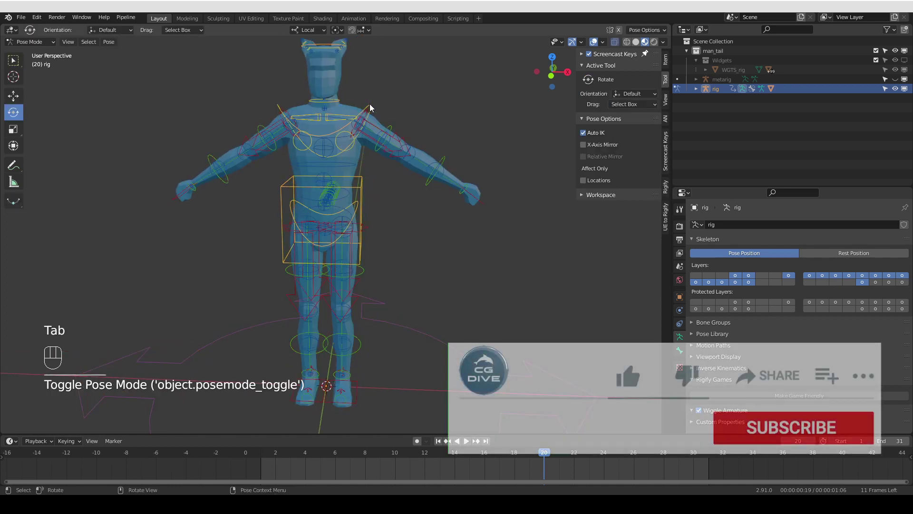
Test-rotate the left upper-arm FK and hand IK controls, then return the rig to Object Mode.
key(r)
click(393, 123)
key(r)
click(487, 206)
key(g)
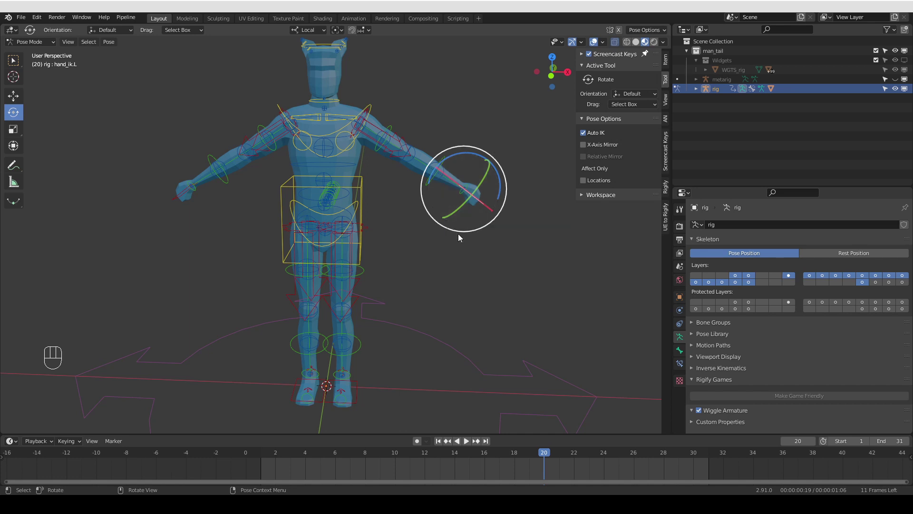
click(459, 252)
key(Tab)
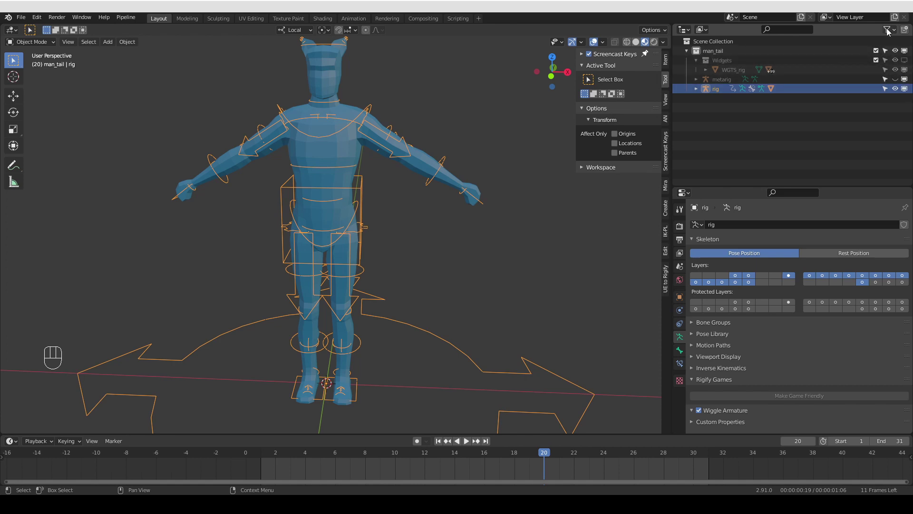
Show the Widgets collection in the viewport and inspect the torso widget shape around the character.
drag(896, 30, 903, 79)
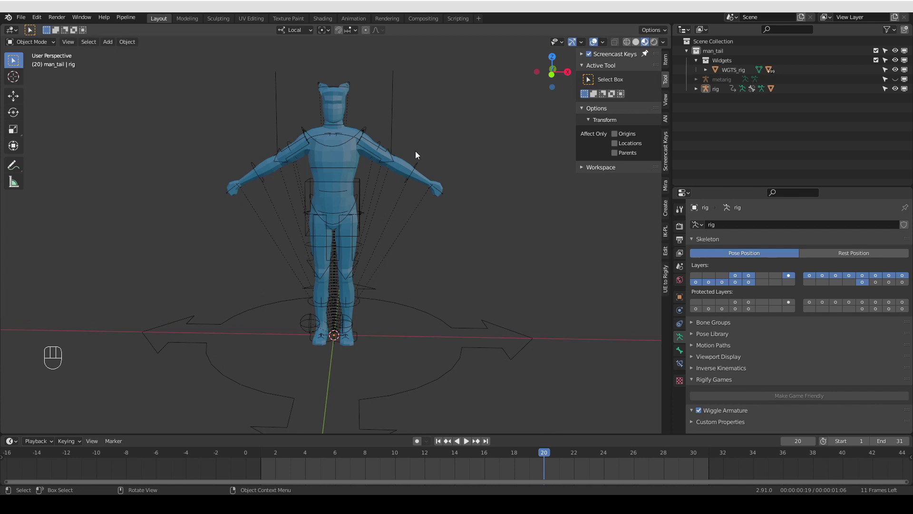
middle_click(335, 215)
click(374, 165)
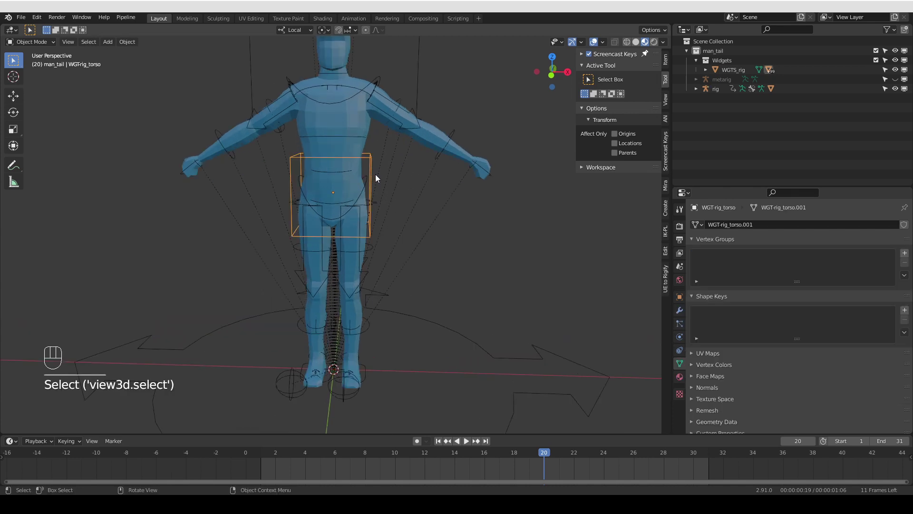
click(378, 187)
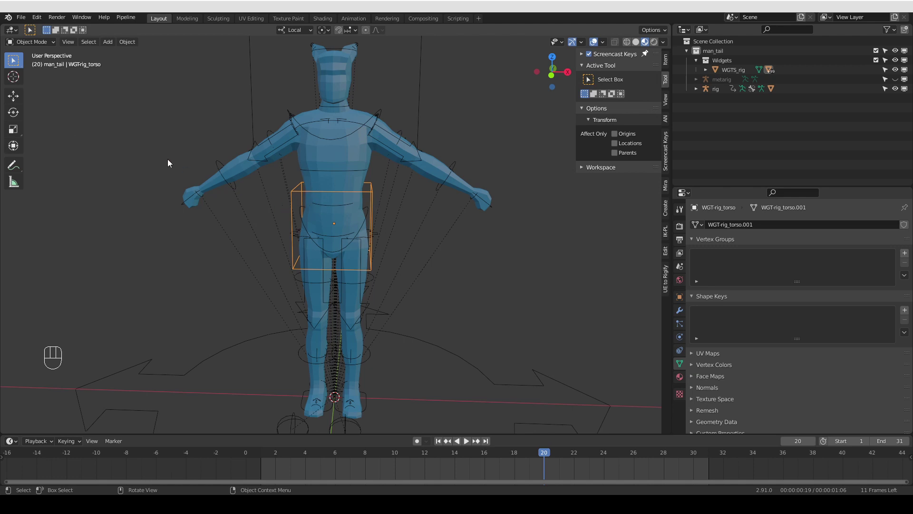
middle_click(296, 201)
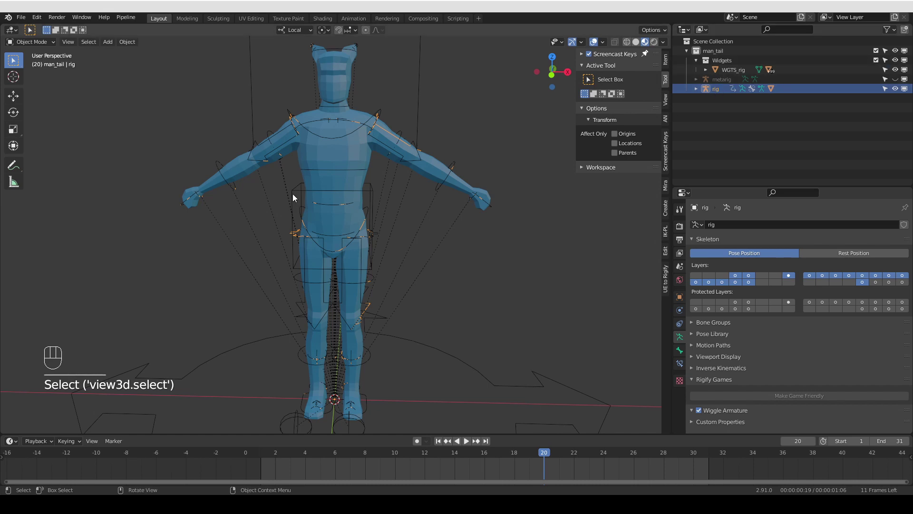
Flatten the WGT-rig_torso widget by scaling all its vertices down along Z in Edit Mode.
click(296, 195)
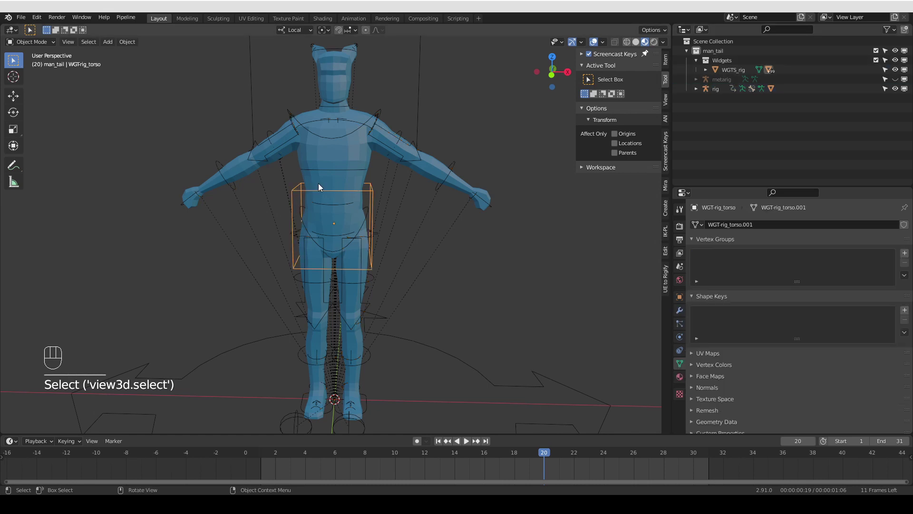
drag(314, 206, 308, 215)
key(Tab)
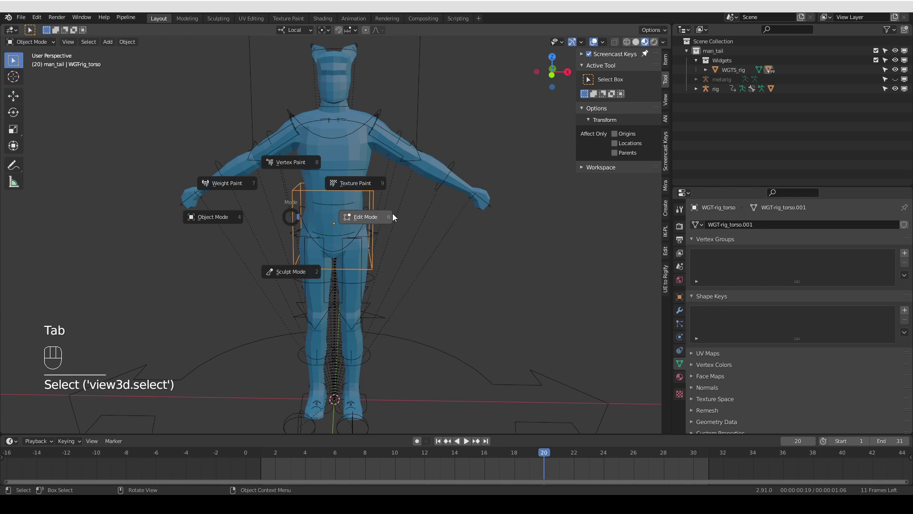
key(1)
key(a)
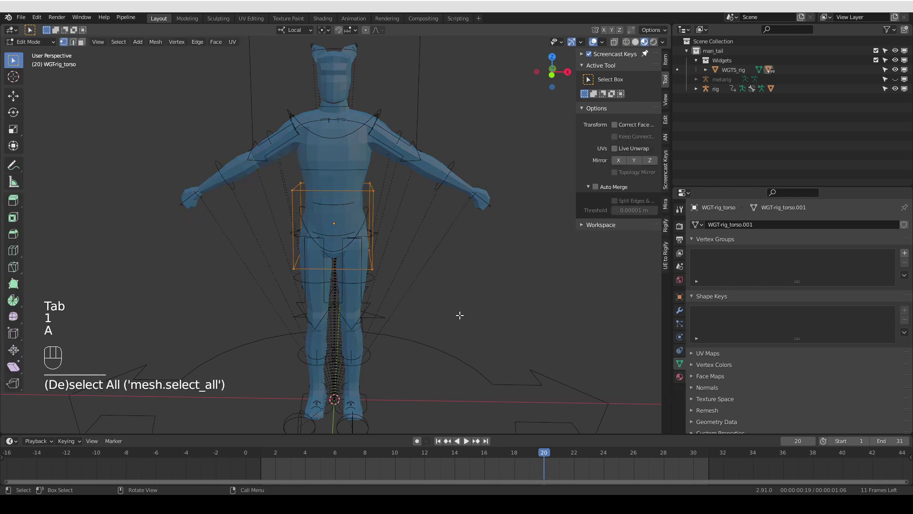
key(s)
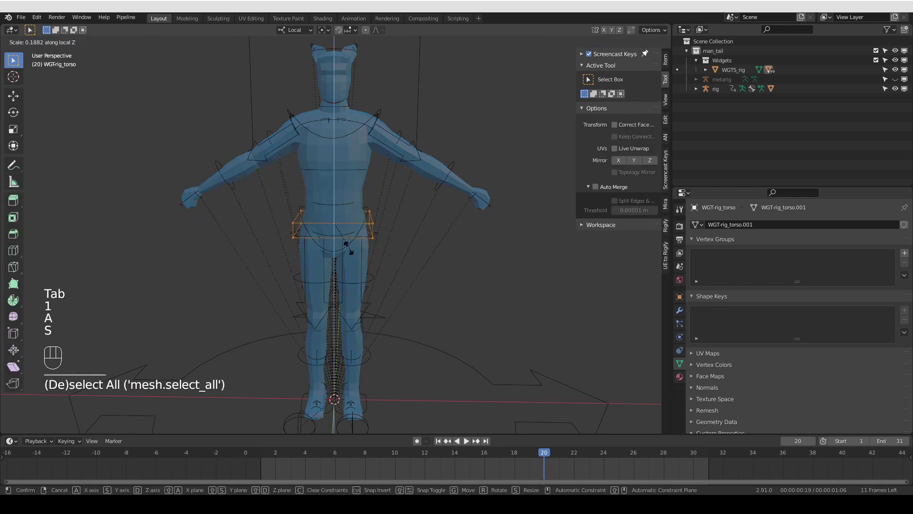
key(s)
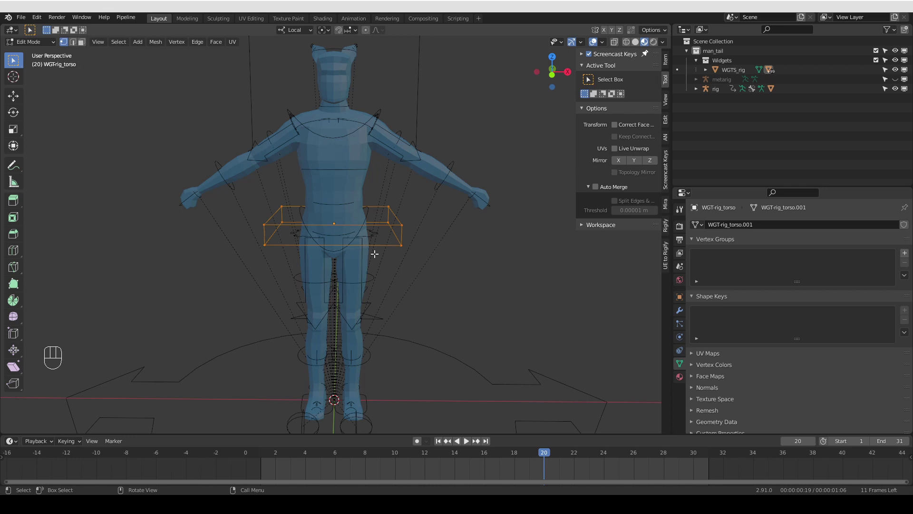
key(Tab)
Make the rig active again in Pose Mode so the torso control shows the flatter box.
click(911, 60)
key(Tab)
key(g)
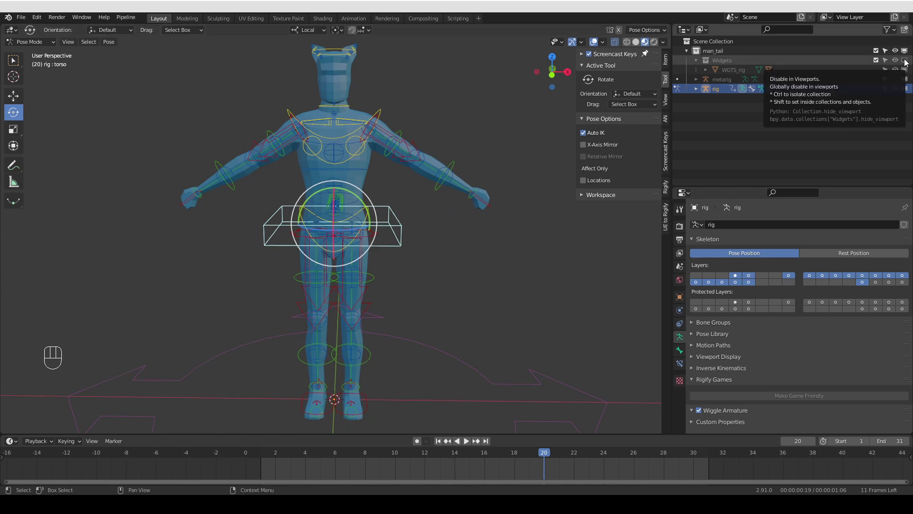
Check the torso control from a few angles and bring the rig back to Object Mode.
click(908, 62)
middle_click(481, 244)
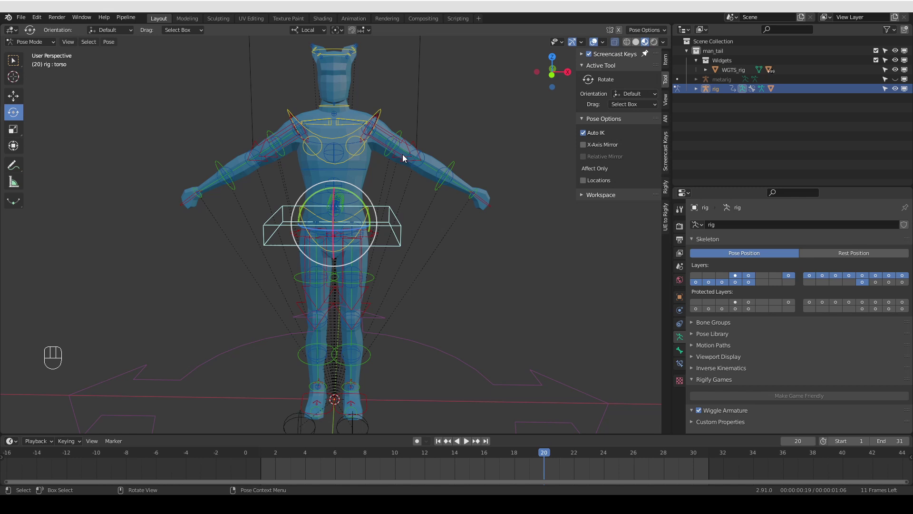
middle_click(392, 173)
key(Tab)
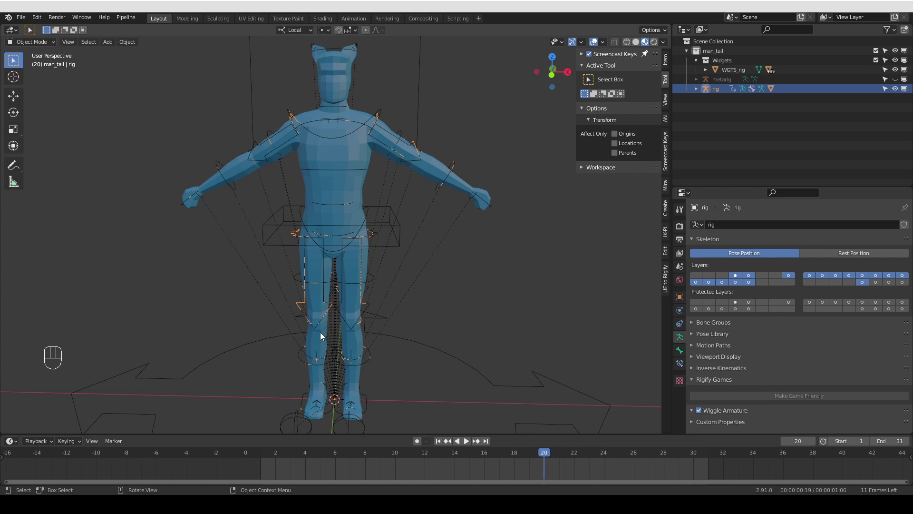
drag(607, 61, 490, 244)
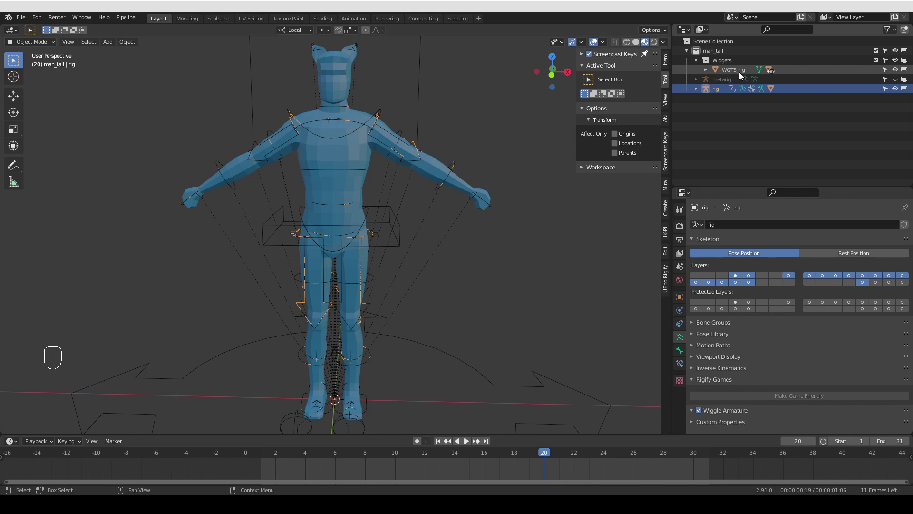
Move the WGTS_rig widget group aside so the shapes sit beside the character.
click(731, 72)
drag(370, 337, 495, 225)
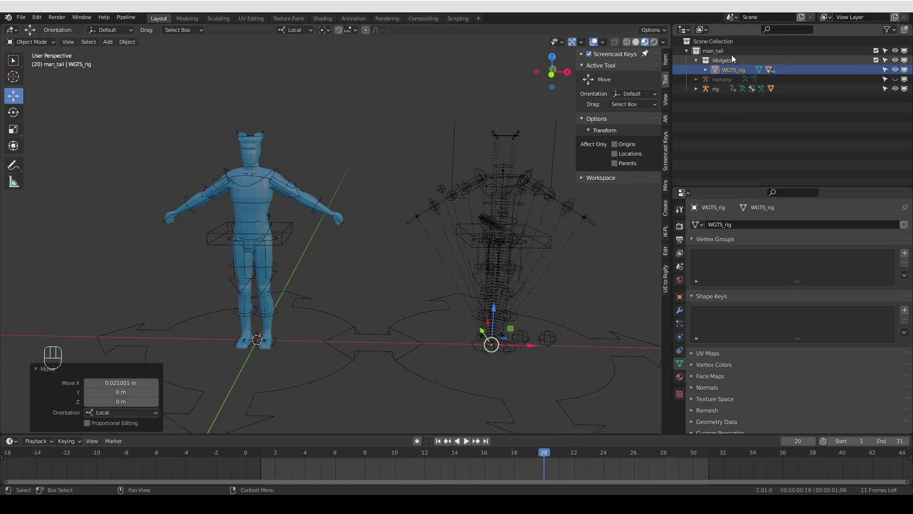
click(592, 335)
drag(530, 345, 636, 345)
drag(607, 290, 536, 291)
Select the spine FK widget rings among the relocated widget shapes.
middle_click(534, 274)
middle_click(347, 268)
click(527, 250)
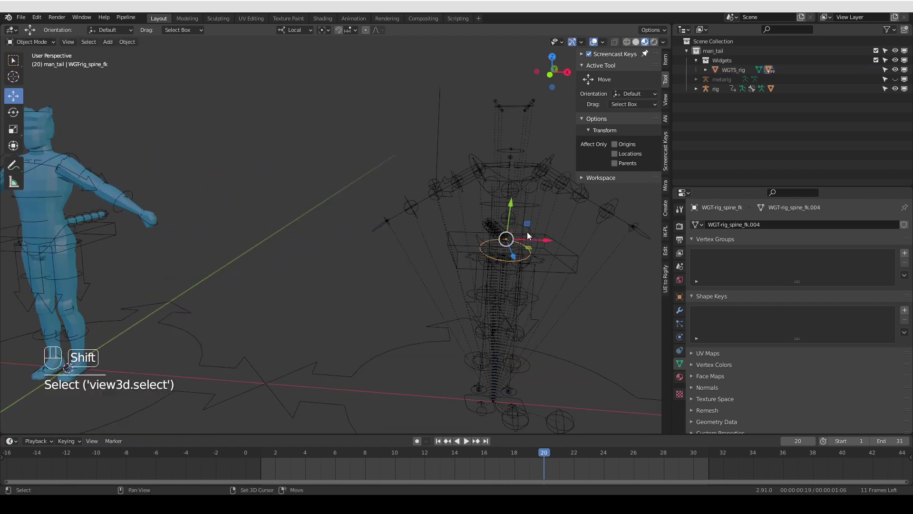
click(532, 234)
click(535, 203)
middle_click(529, 226)
drag(91, 242, 170, 233)
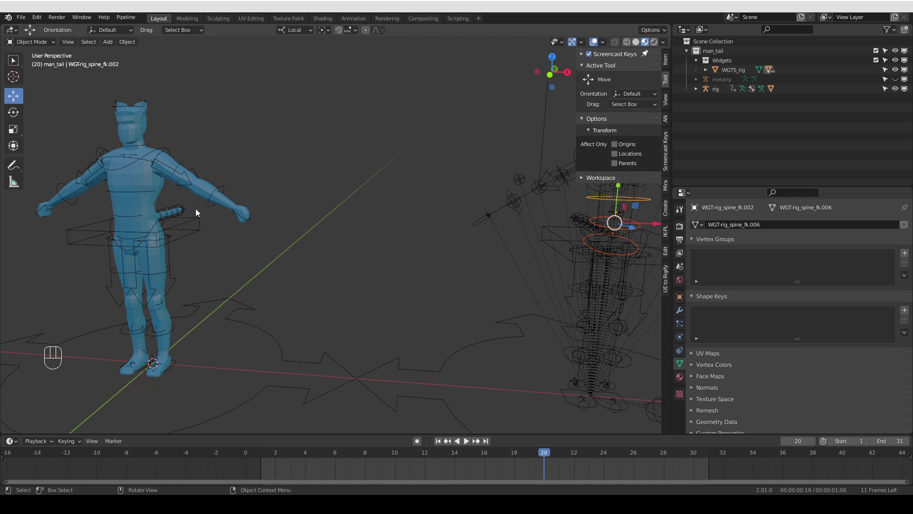
drag(491, 284, 444, 289)
Enlarge the spine FK widget rings by scaling all their vertices up in Edit Mode.
key(Tab)
click(327, 39)
drag(327, 36, 345, 63)
key(s)
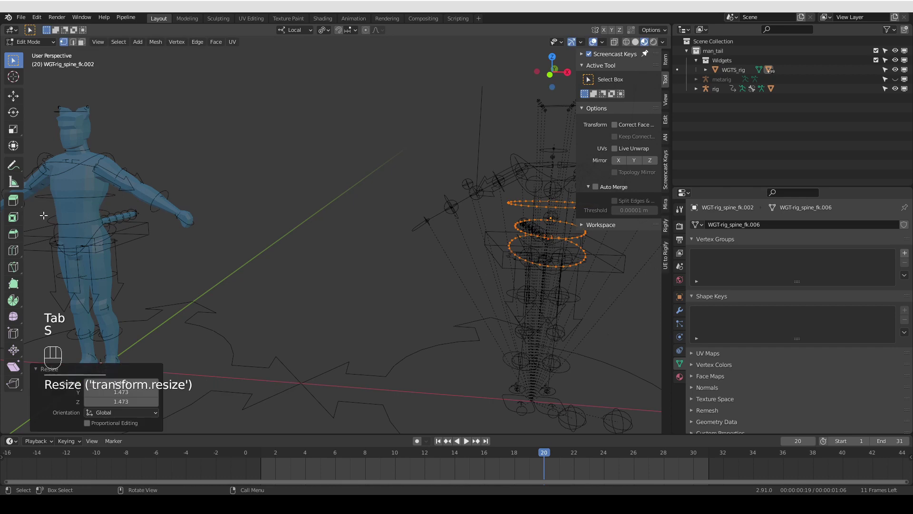
middle_click(97, 250)
key(Tab)
middle_click(314, 273)
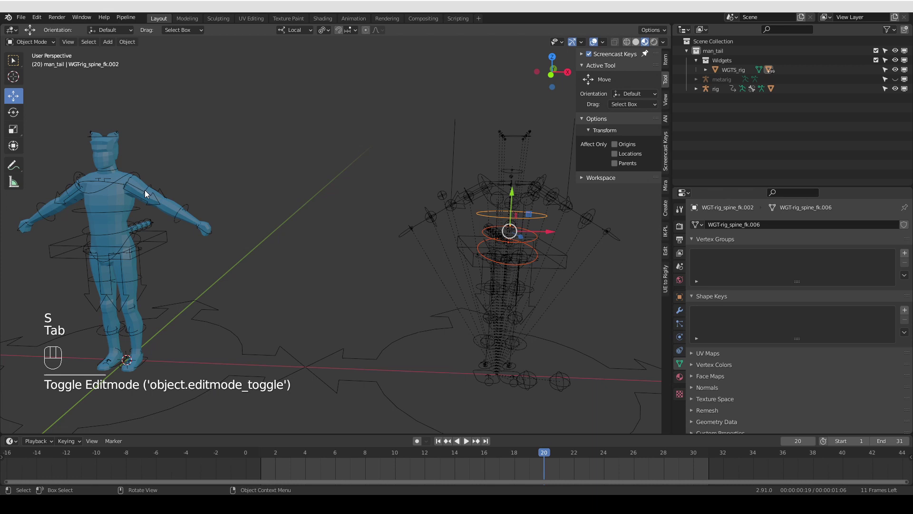
Enlarge the upper_arm_fk.L widget ring the same way in Edit Mode.
click(566, 195)
key(Tab)
key(alt+a)
key(l)
key(s)
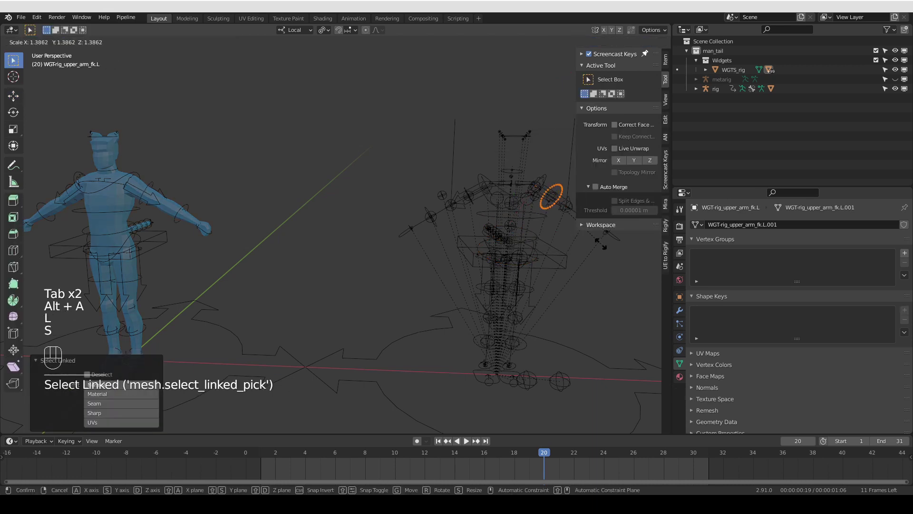
key(Tab)
click(620, 235)
key(Tab)
Start scaling up the hand_ik.L widget shape in Edit Mode.
click(608, 243)
key(Tab)
key(s)
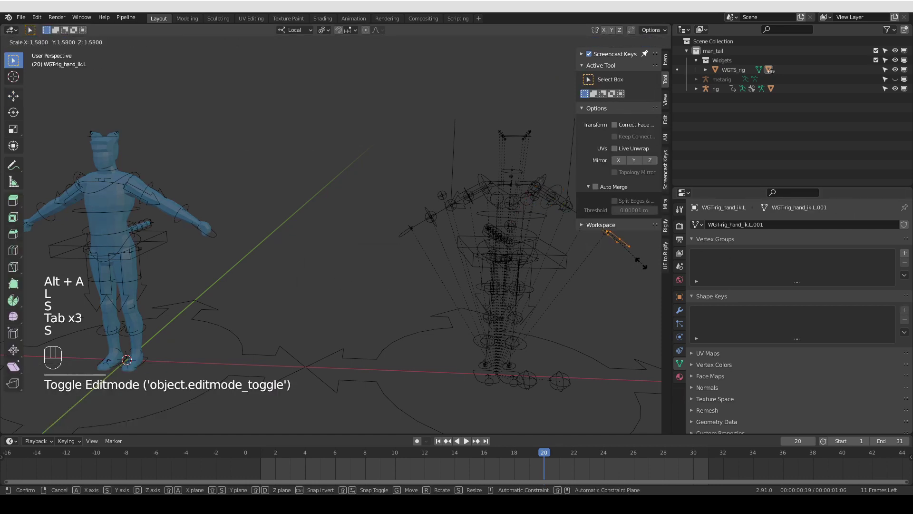
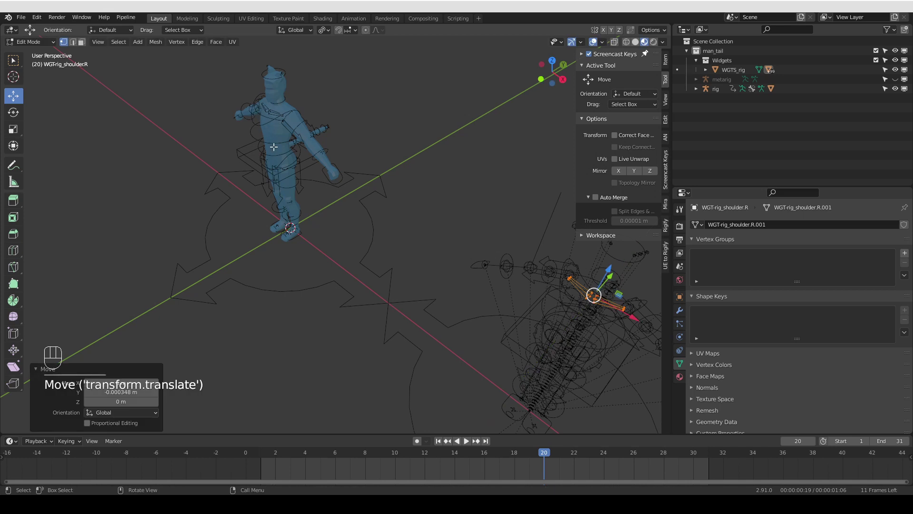
Reposition the WGT-rig_shoulder.R widget shape and leave Edit Mode.
drag(328, 230, 333, 235)
middle_click(300, 251)
middle_click(357, 216)
middle_click(469, 256)
key(Tab)
Edit the WGT-rig_head widget, moving its shape upward.
middle_click(426, 265)
click(472, 155)
key(Tab)
middle_click(478, 161)
key(e)
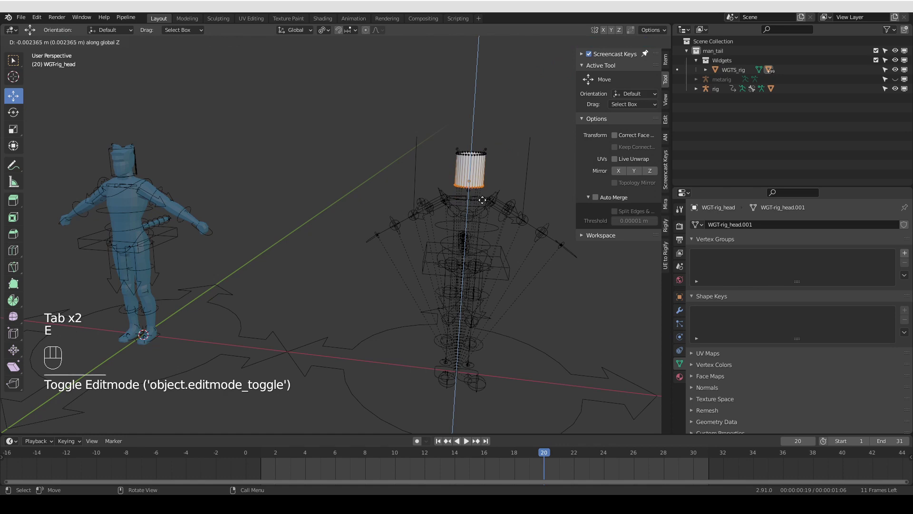
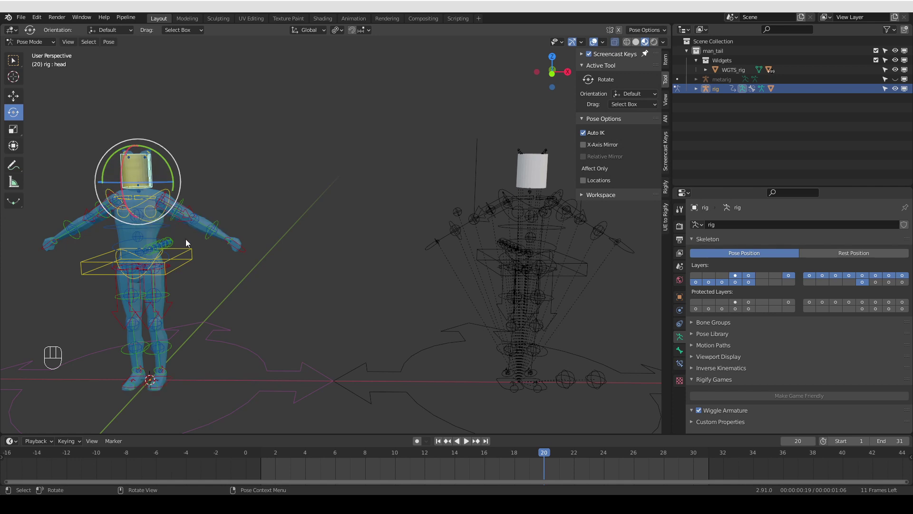
Return the rig to Object Mode and toggle the metarig visible in the outliner.
key(Tab)
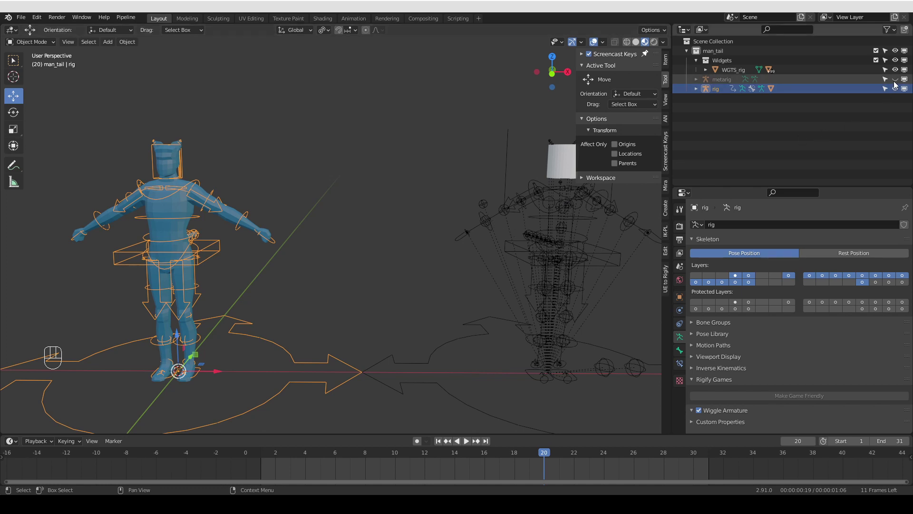
click(898, 82)
Make the metarig active in Pose Mode with its left upper arm bone selected.
middle_click(136, 217)
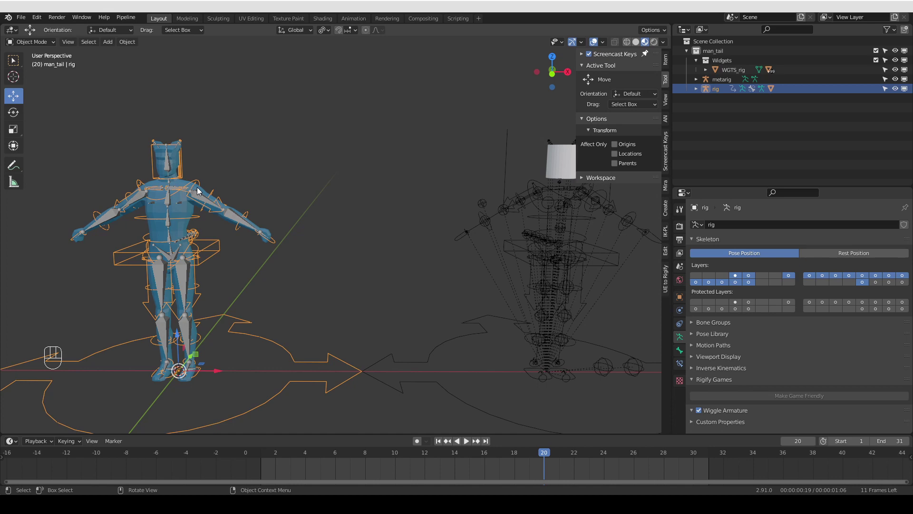
click(201, 196)
key(Tab)
click(203, 199)
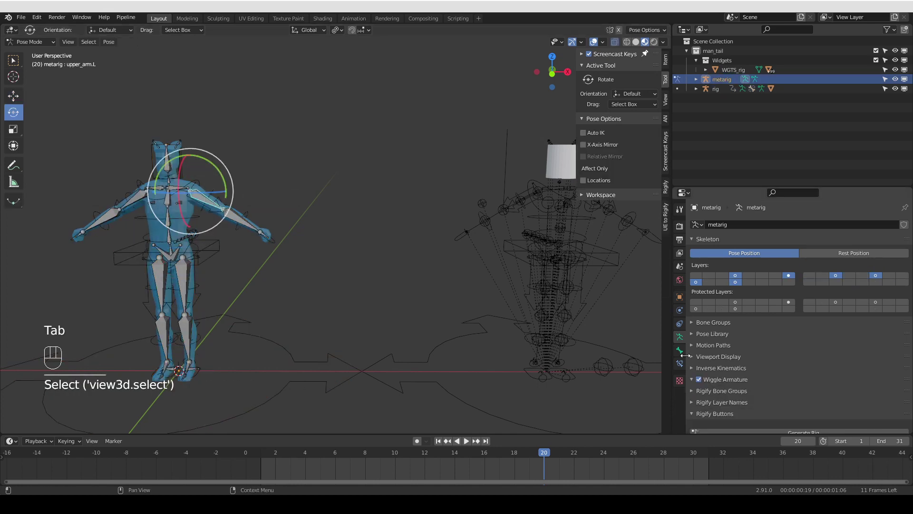
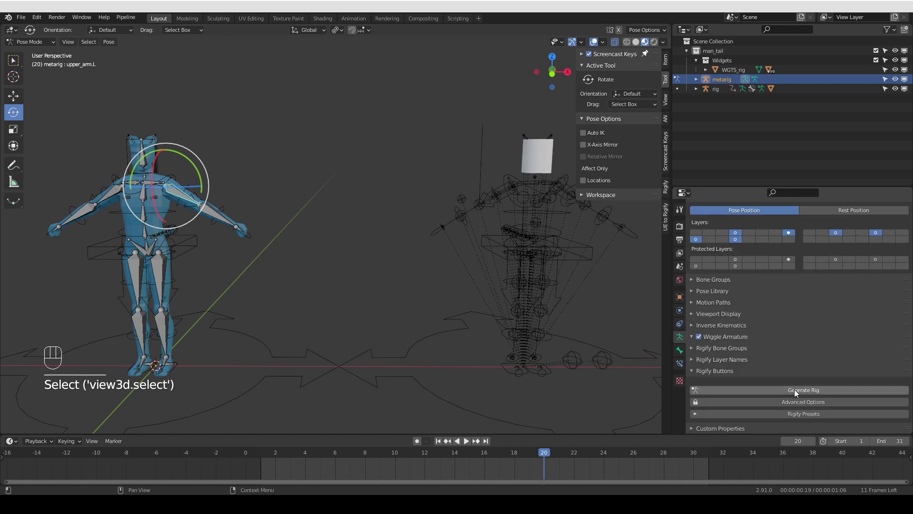
Navigate to the left arm widgets and select the WGT-rig_forearm.L widget ring.
click(802, 393)
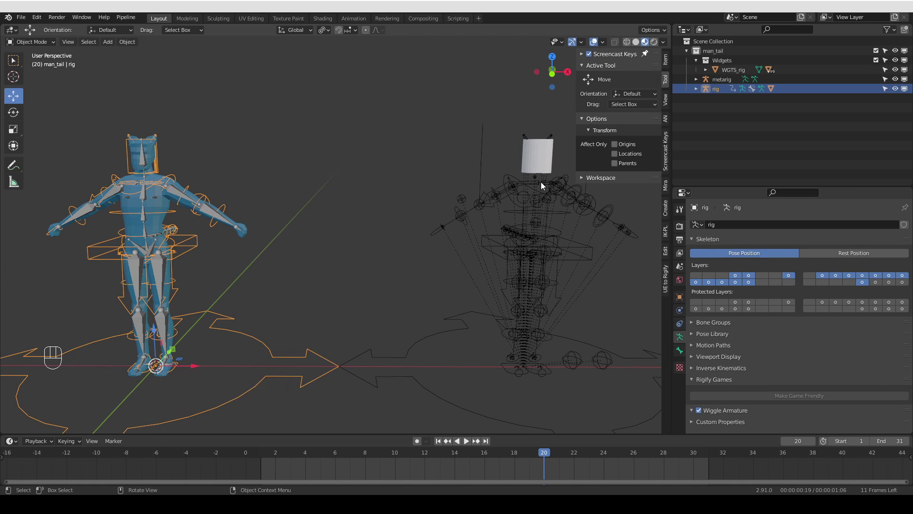
drag(533, 189, 515, 191)
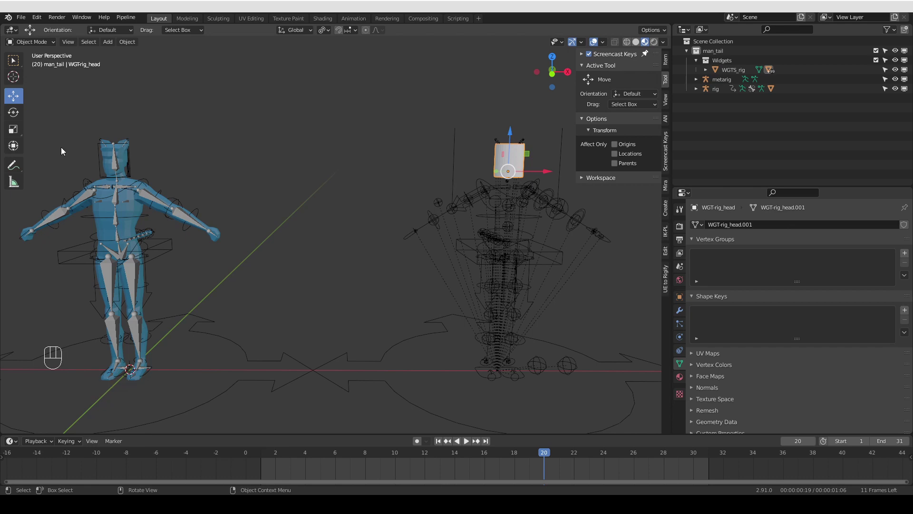
drag(515, 277, 454, 305)
drag(473, 280, 366, 273)
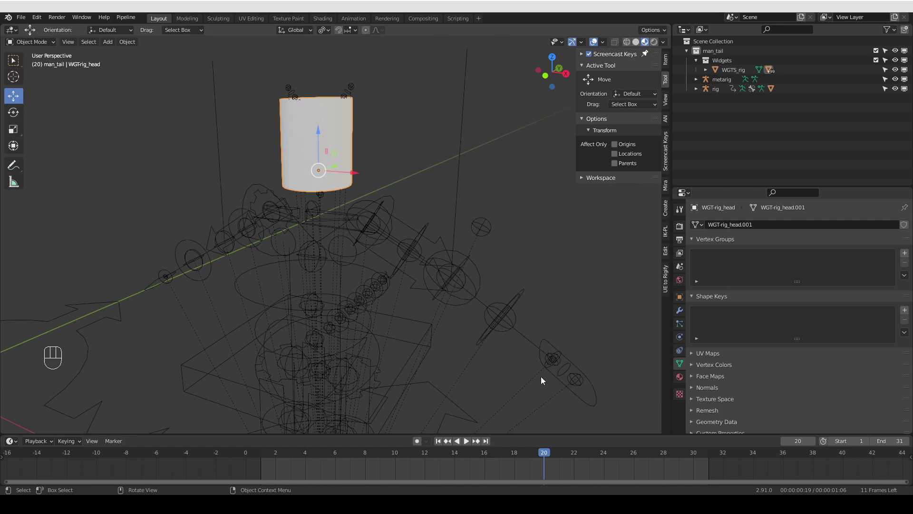
drag(497, 315, 496, 294)
click(436, 210)
middle_click(446, 250)
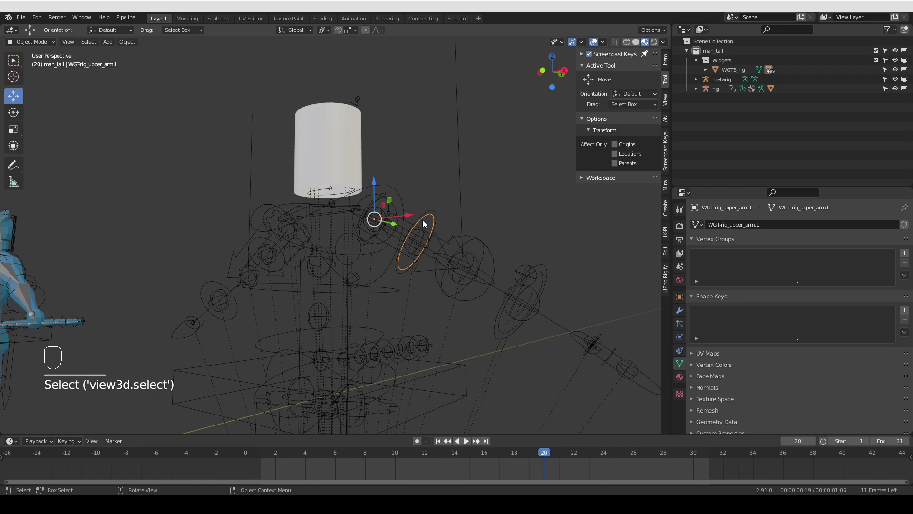
click(547, 275)
click(544, 267)
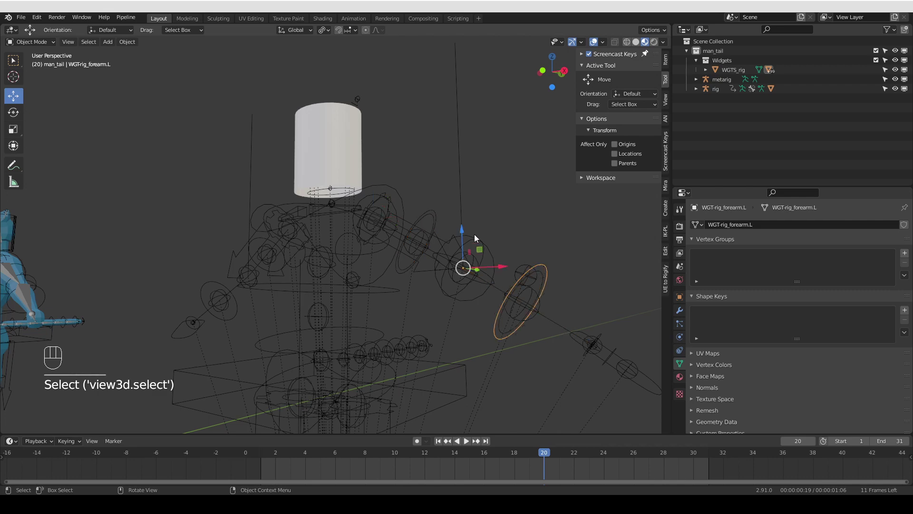
middle_click(431, 221)
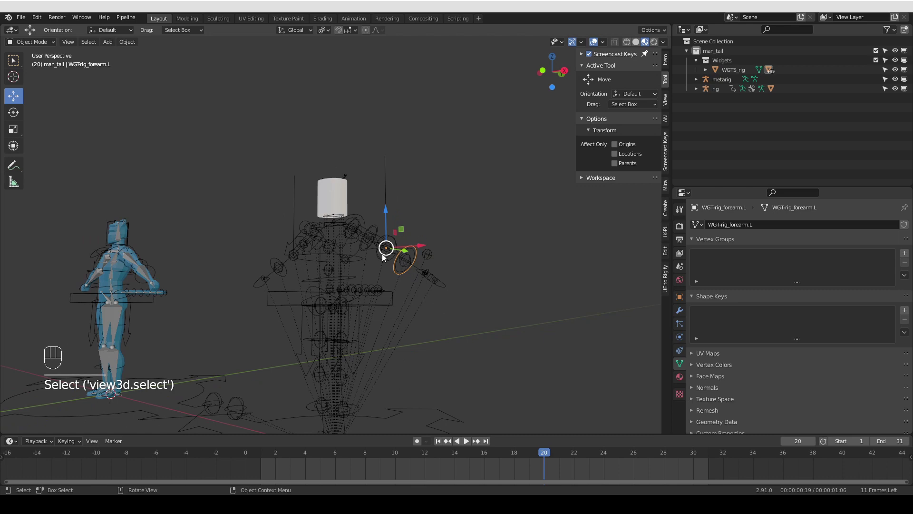
middle_click(391, 271)
click(394, 273)
click(435, 242)
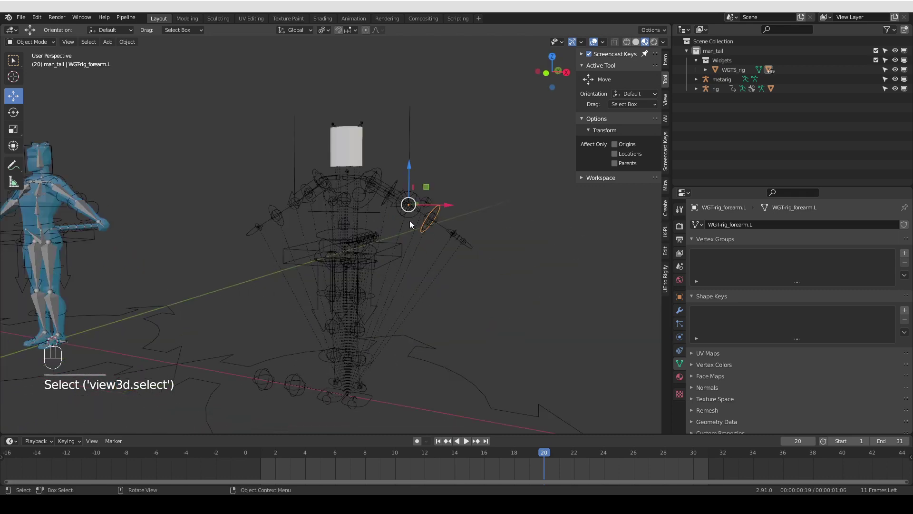
Scale the forearm widget ring up to roughly 1.3 times its size in Edit Mode and return to Object Mode.
key(Tab)
key(s)
key(s)
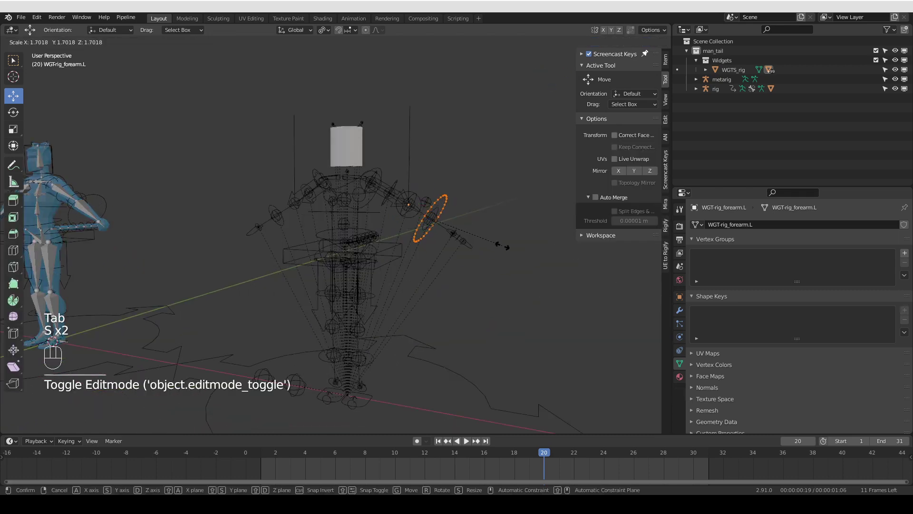
key(s)
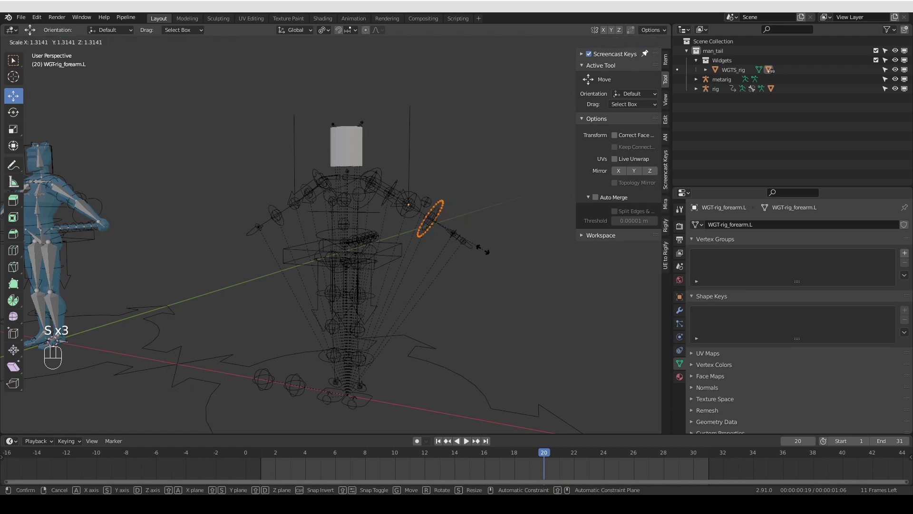
middle_click(309, 262)
key(Tab)
middle_click(258, 271)
drag(276, 215, 289, 214)
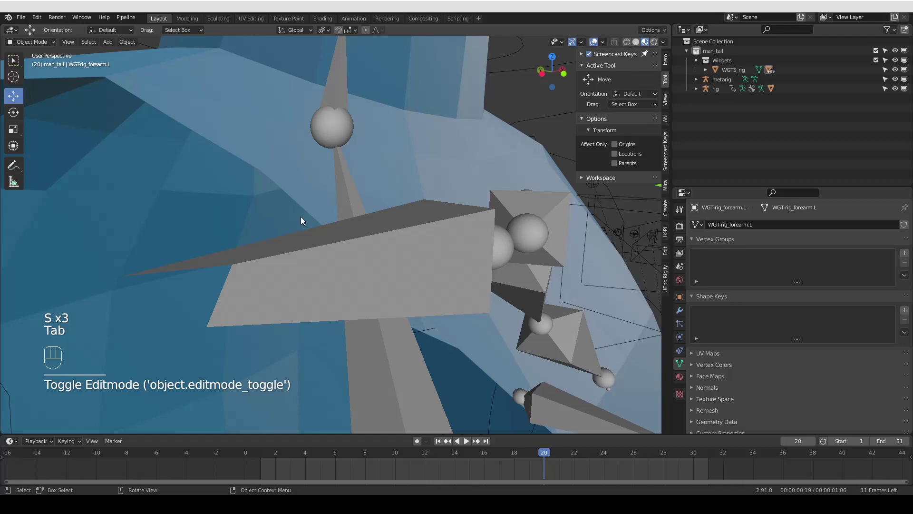
Select the metarig and run Generate Rig with Force Widget Update left unchecked.
click(231, 219)
click(198, 190)
click(199, 187)
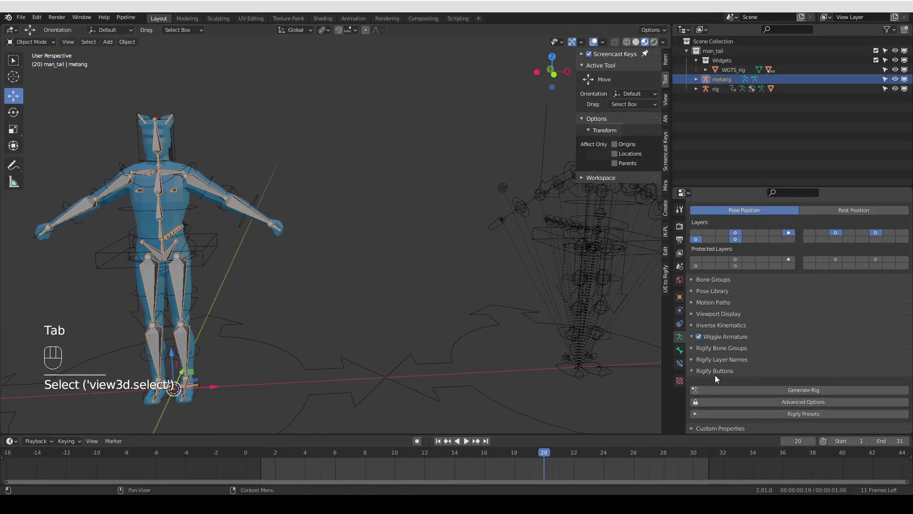
drag(789, 405, 792, 393)
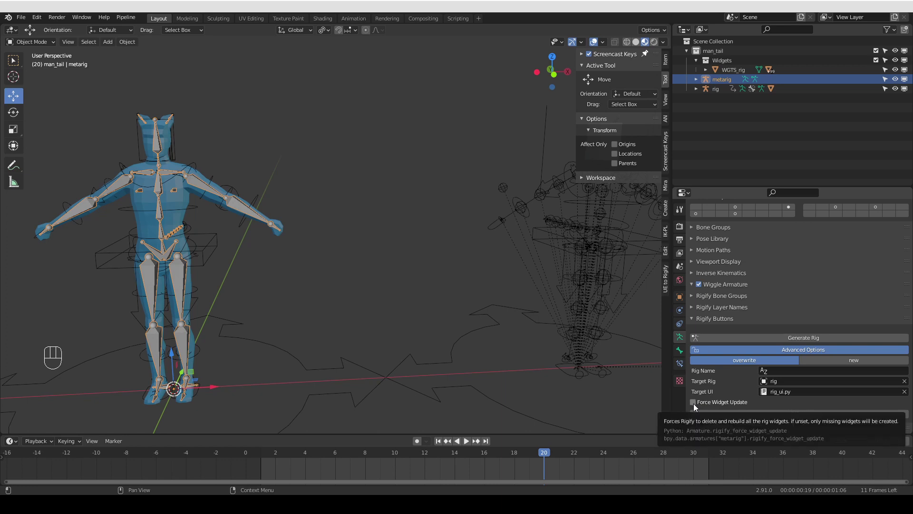
click(696, 405)
drag(754, 341, 728, 360)
drag(519, 322, 158, 261)
Draw an annotation circle marking the regenerated rig's arm widgets.
middle_click(162, 261)
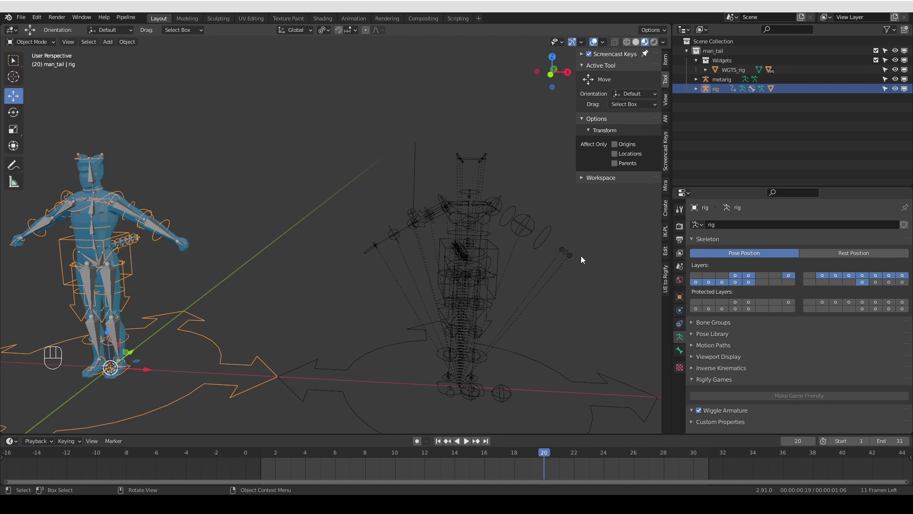
drag(521, 237, 482, 231)
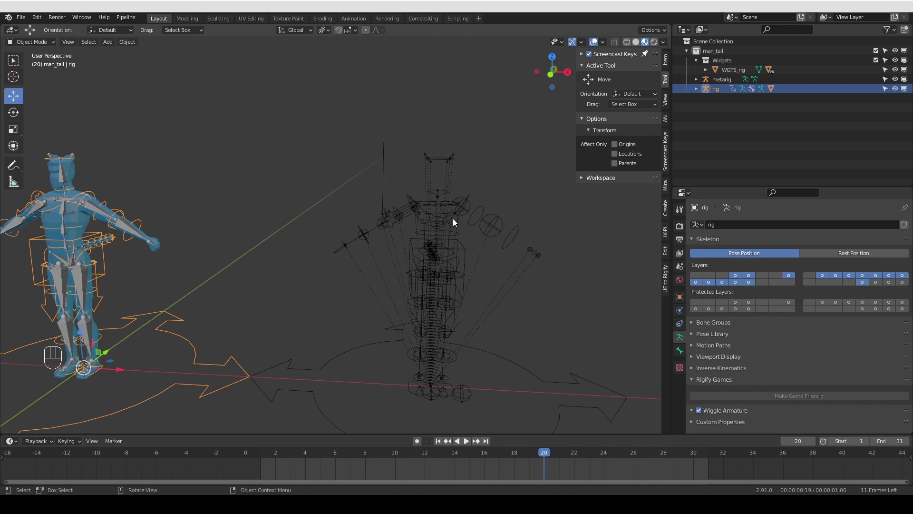
click(498, 244)
key(d)
key(d)
key(d)
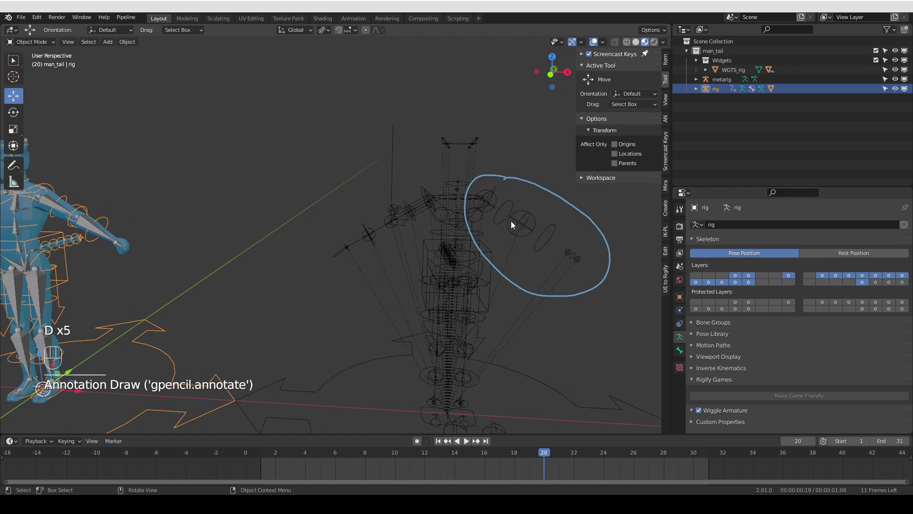
key(q)
click(657, 406)
Select the metarig's left upper arm bone and switch the metarig into Pose Mode.
middle_click(322, 307)
middle_click(237, 254)
click(271, 208)
click(279, 211)
key(Tab)
click(280, 207)
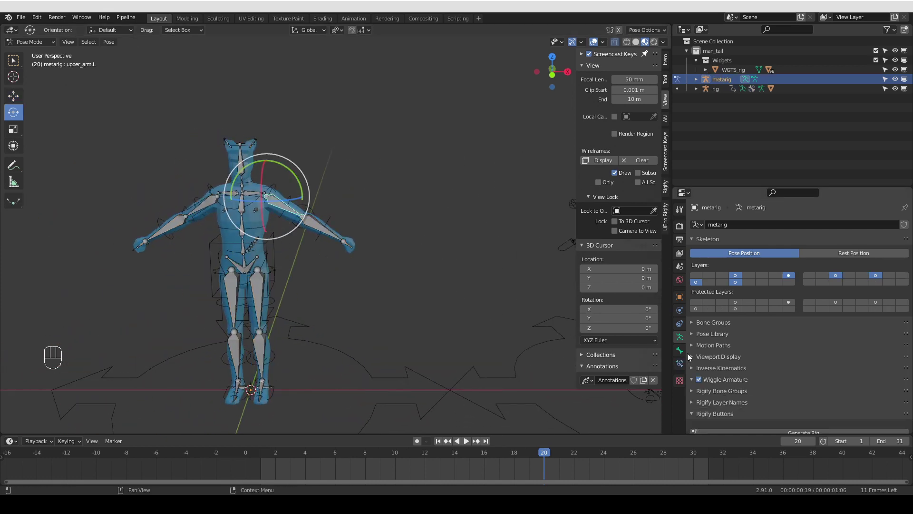
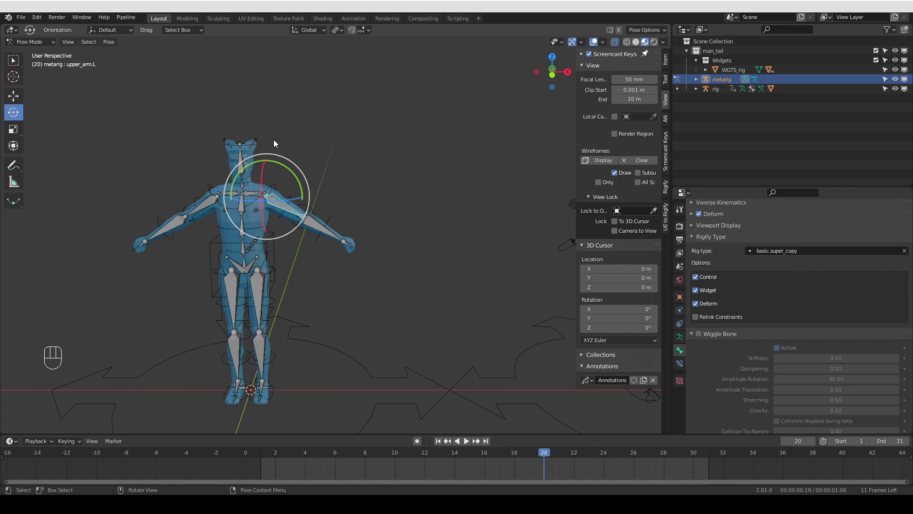
Show the upper arm bone's basic.super_copy Rigify type, circle it, and toggle its Widget option.
click(10, 64)
key(d)
key(d)
key(d)
drag(249, 164, 242, 185)
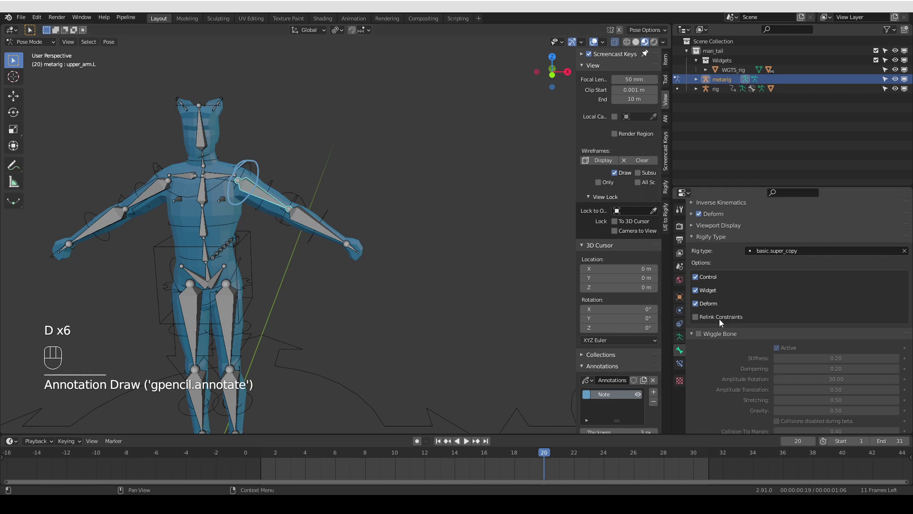
click(702, 294)
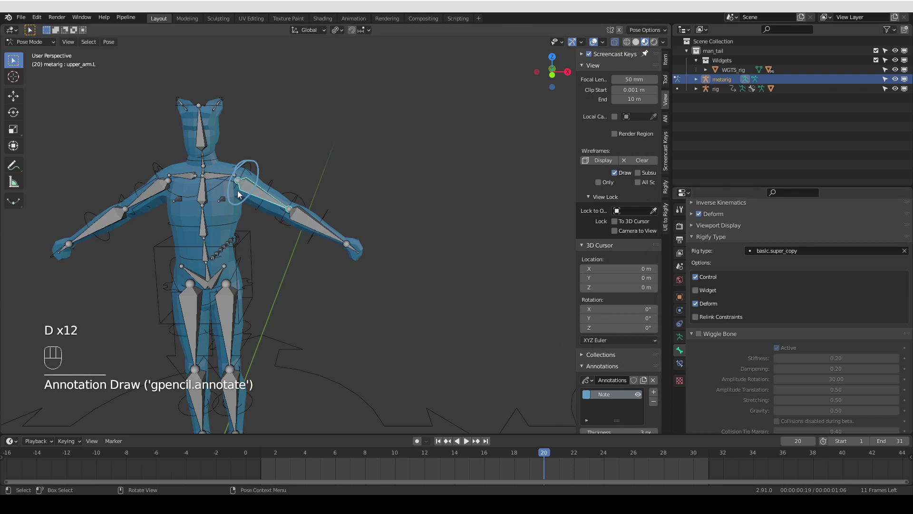
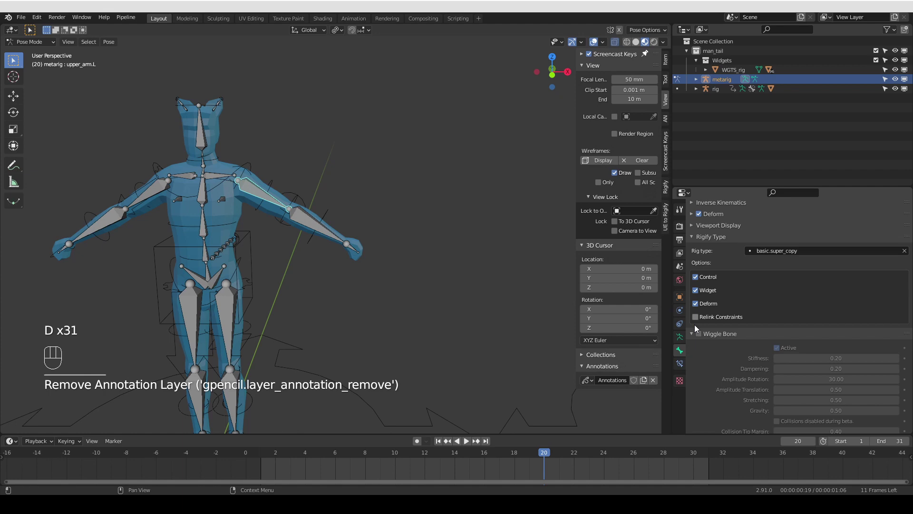
click(682, 336)
click(809, 342)
drag(449, 292, 396, 286)
middle_click(455, 276)
double_click(491, 198)
key(Tab)
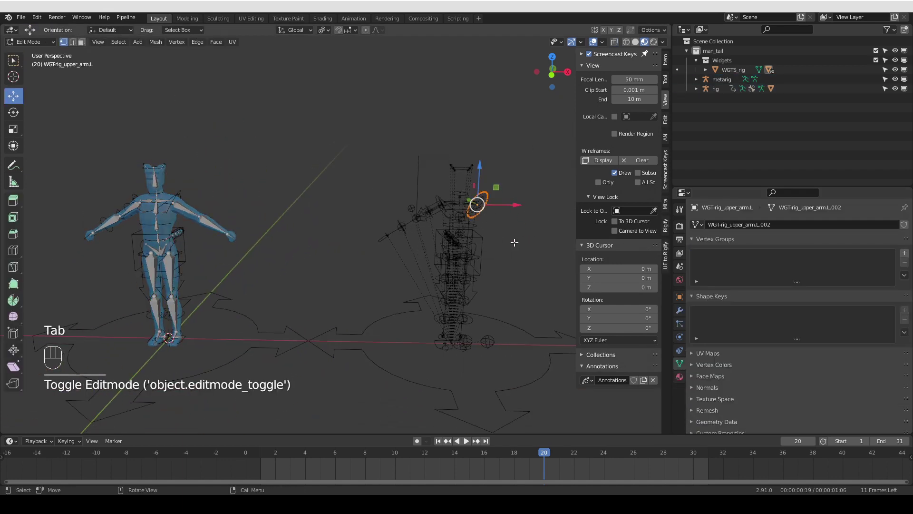
key(s)
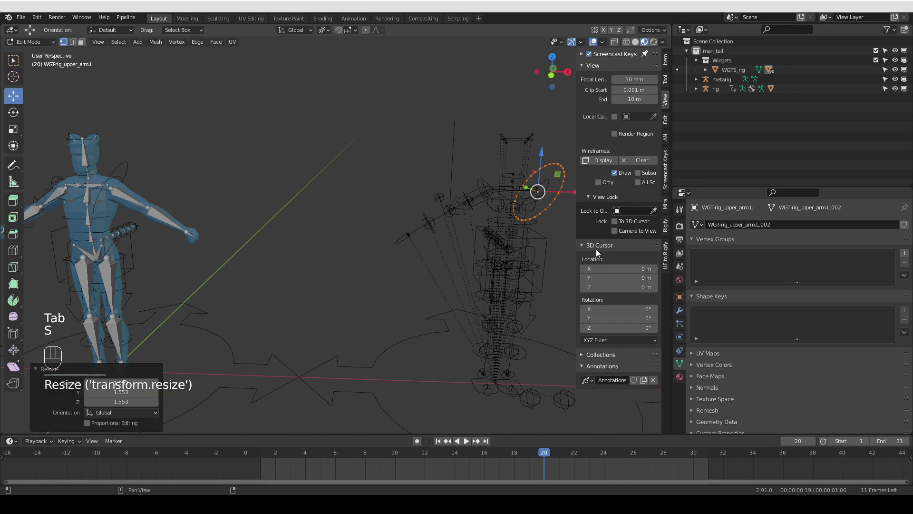
key(r)
key(Tab)
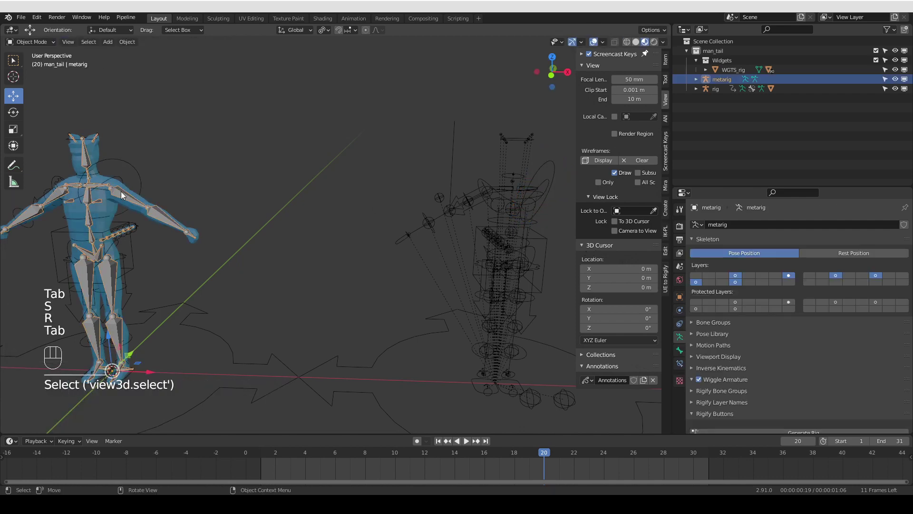
Enable Force Widget Update and regenerate the rig, hitting the WGT-rig_forearm.L view-layer error.
key(Tab)
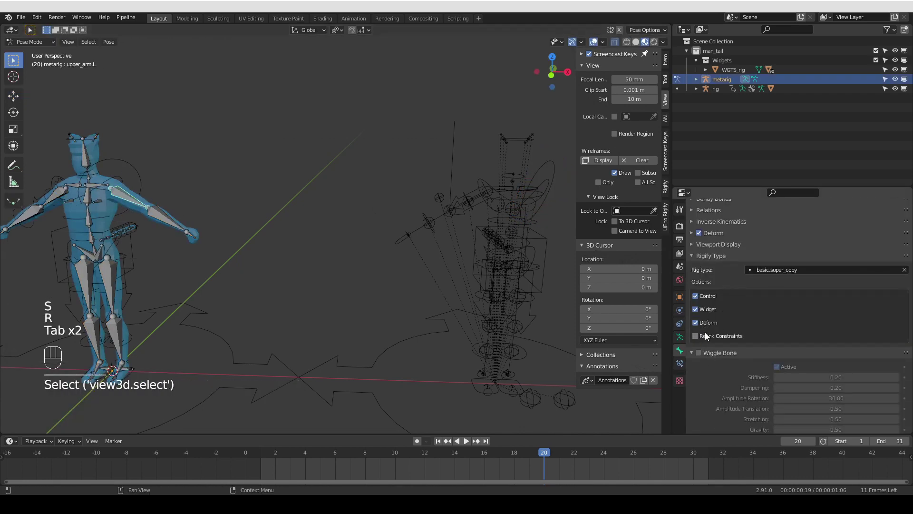
drag(708, 311, 418, 283)
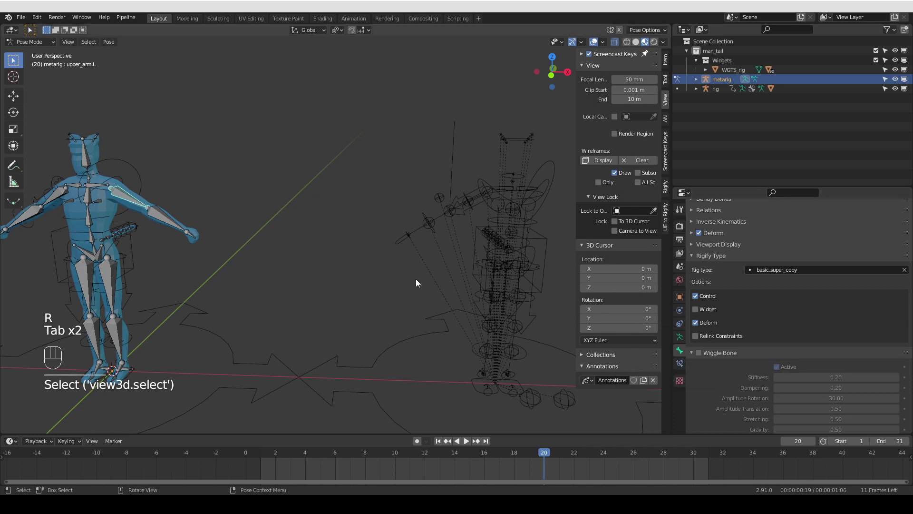
click(420, 281)
click(684, 334)
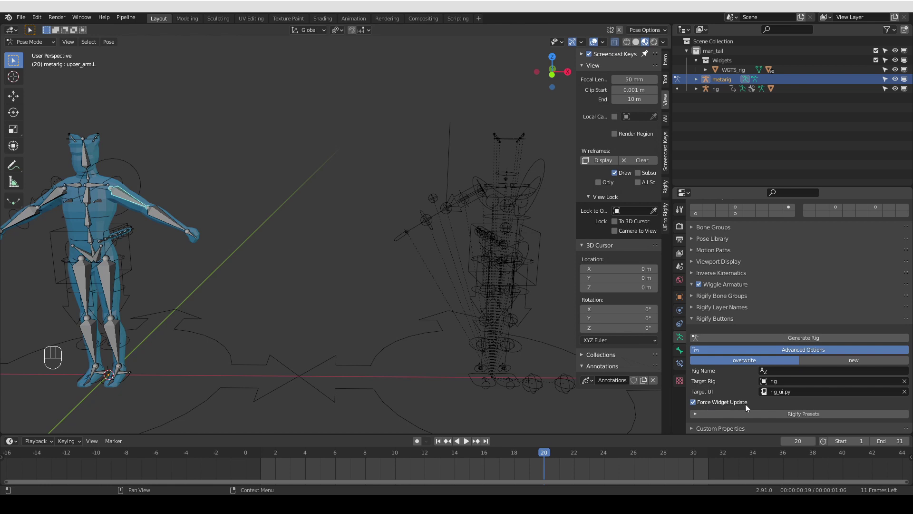
drag(784, 338, 528, 368)
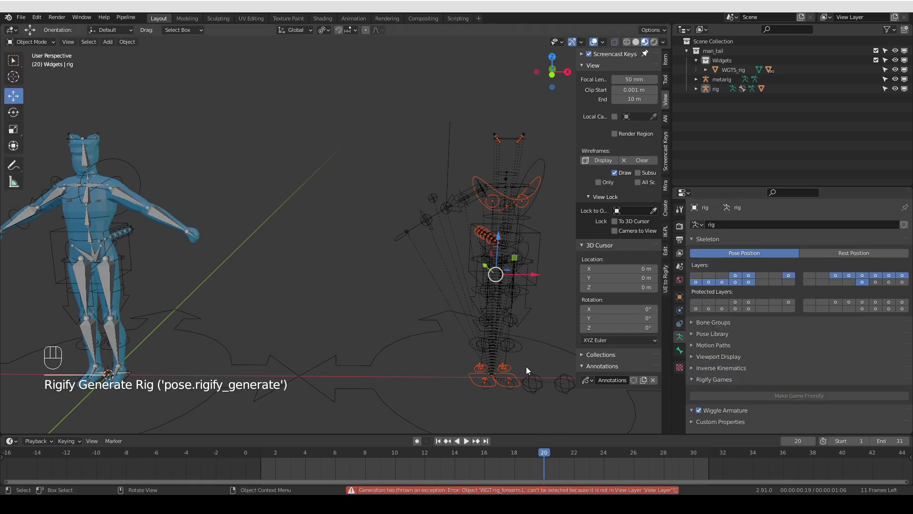